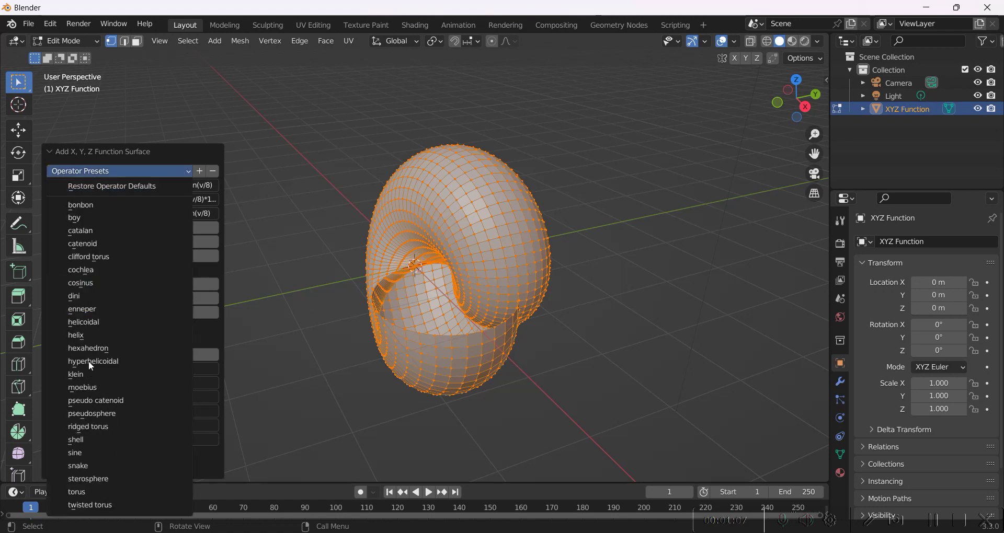
# - Adjust the XYZ Function Surface parameters so the shell surface becomes a thin spiral helix line
pyautogui.moveTo(86, 465); pyautogui.dragTo(381, 166)
pyautogui.moveTo(381, 166); pyautogui.dragTo(547, 147)
pyautogui.middleClick(547, 147)
pyautogui.moveTo(548, 147); pyautogui.dragTo(547, 150)
pyautogui.middleClick(547, 150)
pyautogui.moveTo(547, 150); pyautogui.dragTo(524, 174)
pyautogui.middleClick(525, 174)
pyautogui.moveTo(525, 175); pyautogui.dragTo(842, 443)
pyautogui.middleClick(841, 443)
pyautogui.click(842, 443)
pyautogui.middleClick(844, 437)
pyautogui.moveTo(843, 437); pyautogui.dragTo(550, 146)
pyautogui.moveTo(869, 394); pyautogui.dragTo(551, 146)
pyautogui.moveTo(870, 395); pyautogui.dragTo(573, 348)
pyautogui.press('s')
pyautogui.moveTo(521, 295); pyautogui.dragTo(844, 438)
pyautogui.middleClick(843, 438)
# - Reach the sphere's Object Constraint Properties to add a Follow Path constraint along the helix
pyautogui.moveTo(843, 438); pyautogui.dragTo(932, 243)
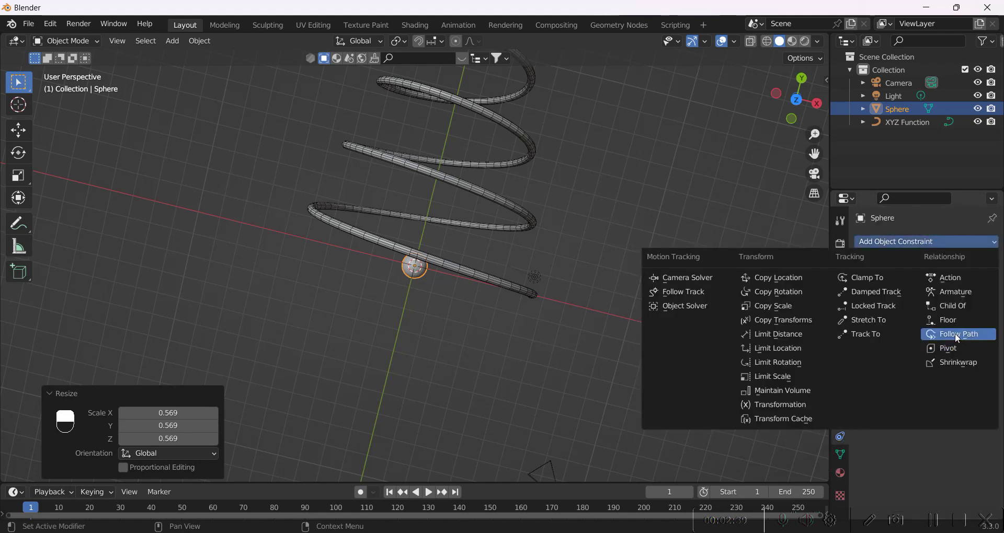
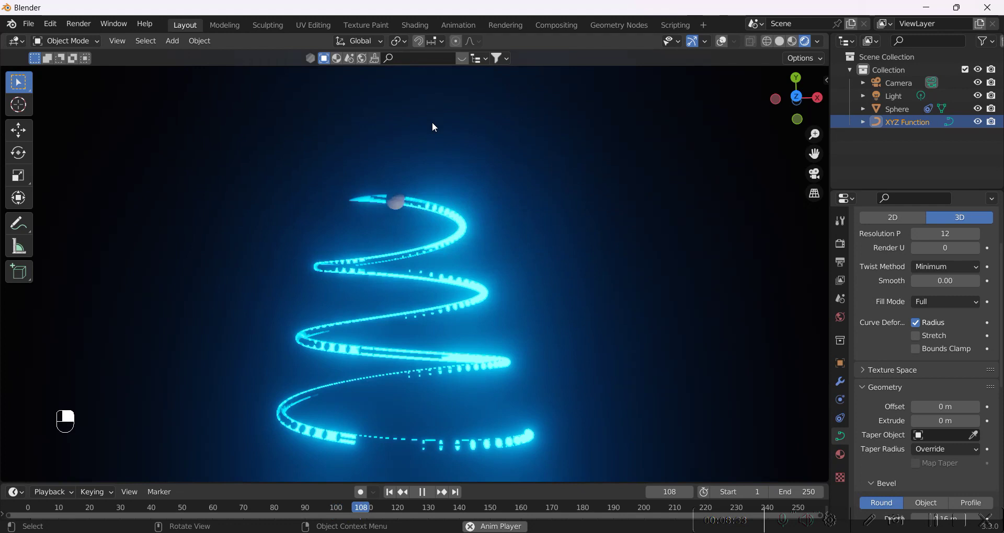
# - Stop playback, select the Sphere and add a Particle System emitting 1000 particles
pyautogui.press('space')
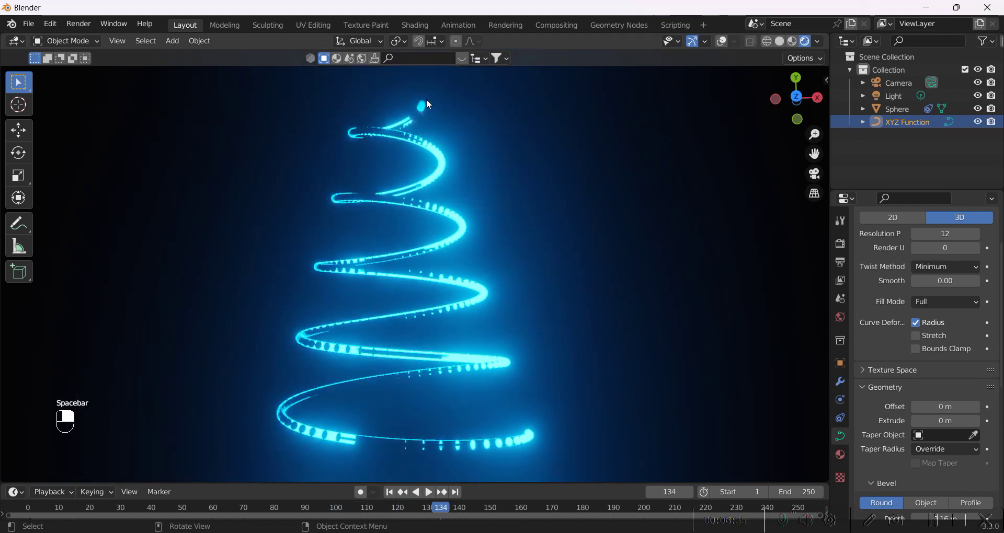
pyautogui.middleClick(419, 121)
pyautogui.moveTo(419, 121); pyautogui.dragTo(780, 42)
pyautogui.middleClick(780, 41)
pyautogui.click(780, 41)
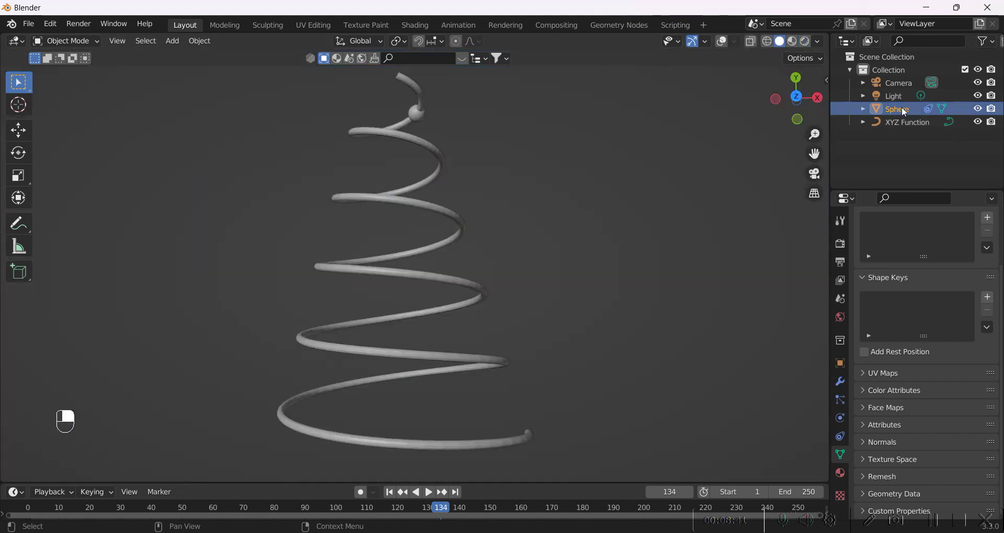
pyautogui.middleClick(718, 43)
pyautogui.middleClick(841, 405)
# - Set Lifetime Randomness to 1.0 and preview the particles emitting along the helix
pyautogui.moveTo(886, 336); pyautogui.dragTo(999, 246)
pyautogui.moveTo(999, 247); pyautogui.dragTo(701, 180)
pyautogui.press('space')
pyautogui.press('space')
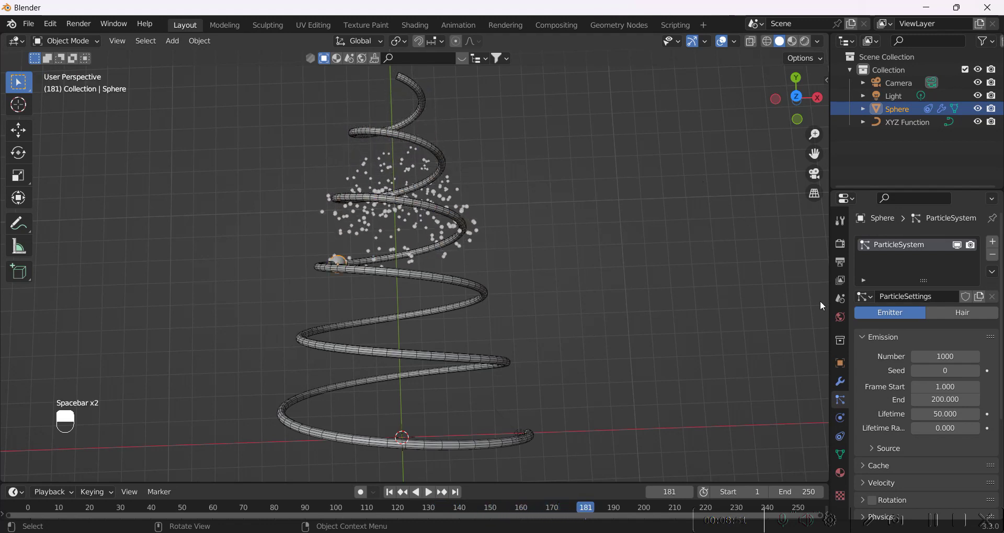
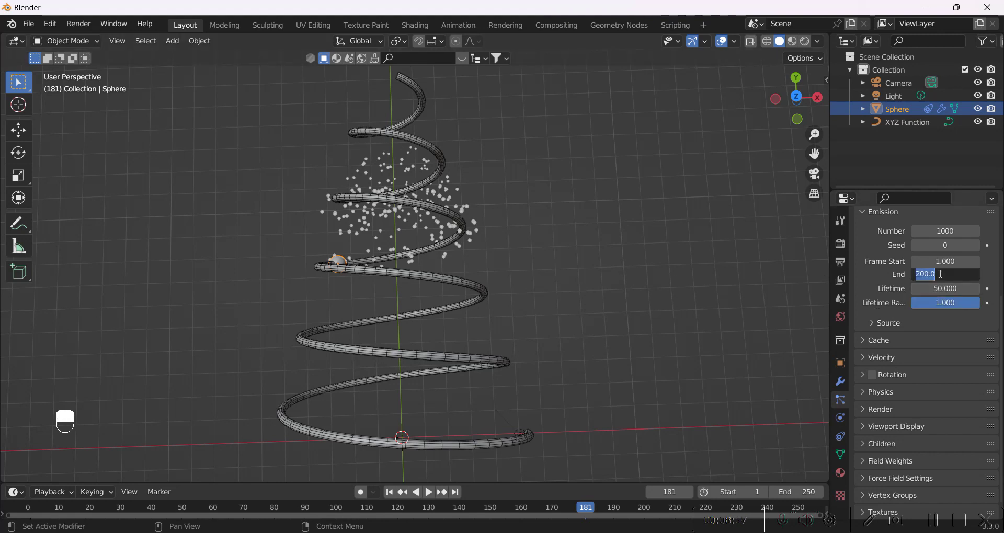
# - Clear the particle emission End frame to retype a new value
pyautogui.press('BackSpace')
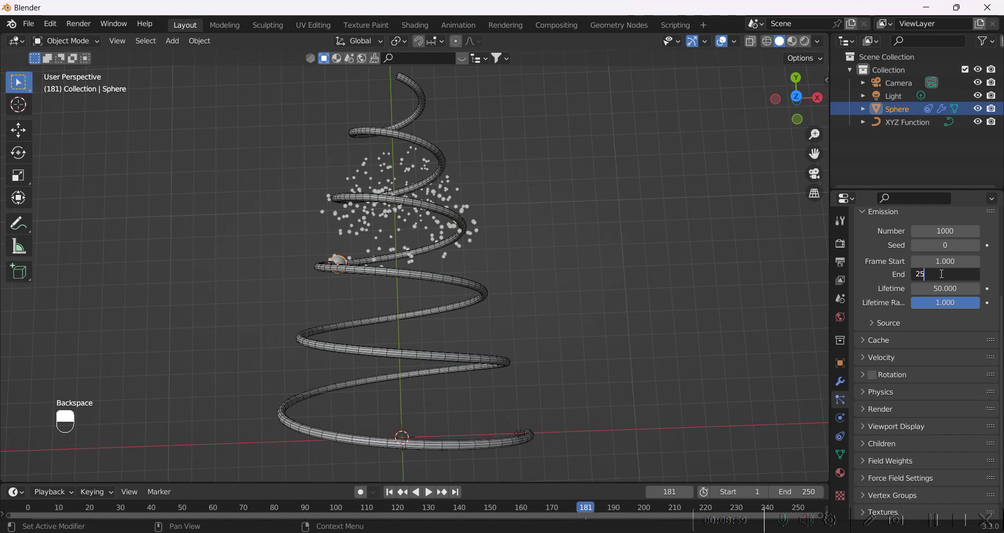
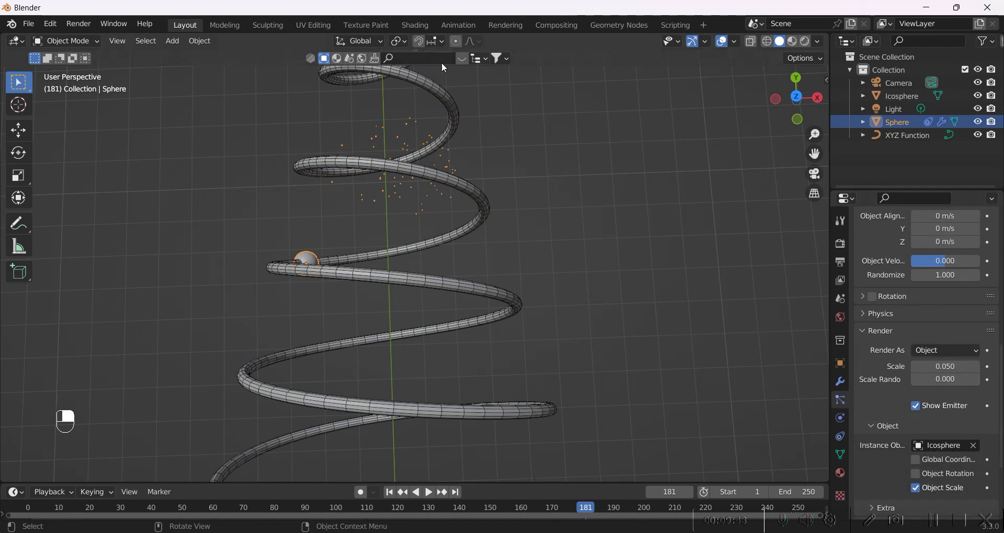
# - Give the sphere Material.002 with a blue Emission shader at strength 10 and scale it down
pyautogui.middleClick(841, 482)
pyautogui.click(903, 378)
pyautogui.moveTo(954, 300); pyautogui.dragTo(952, 384)
pyautogui.moveTo(952, 384); pyautogui.dragTo(952, 431)
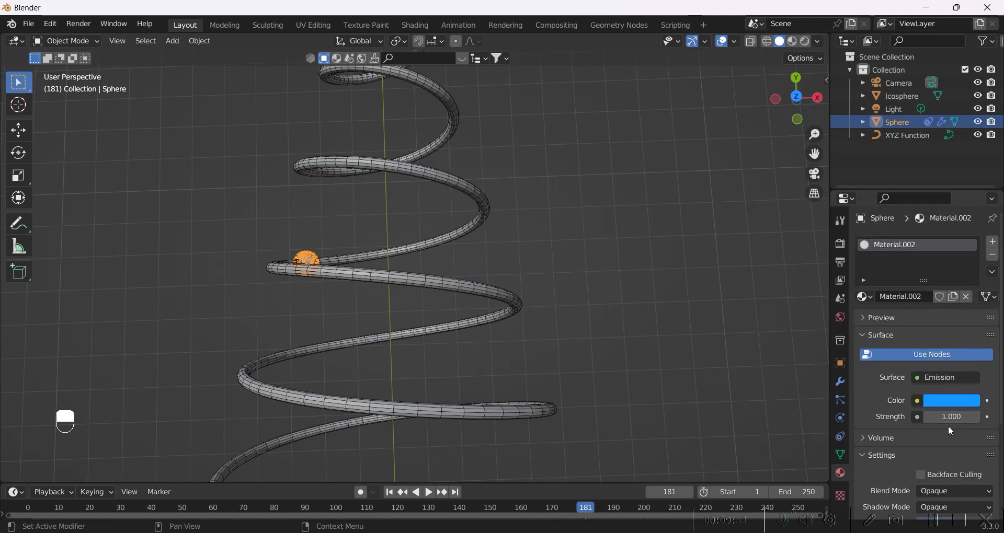
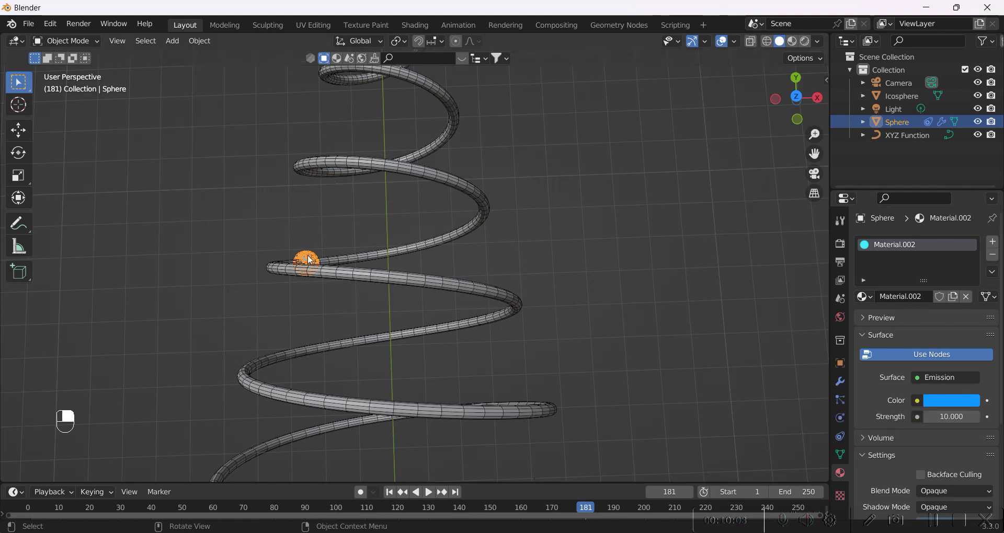
pyautogui.press('s')
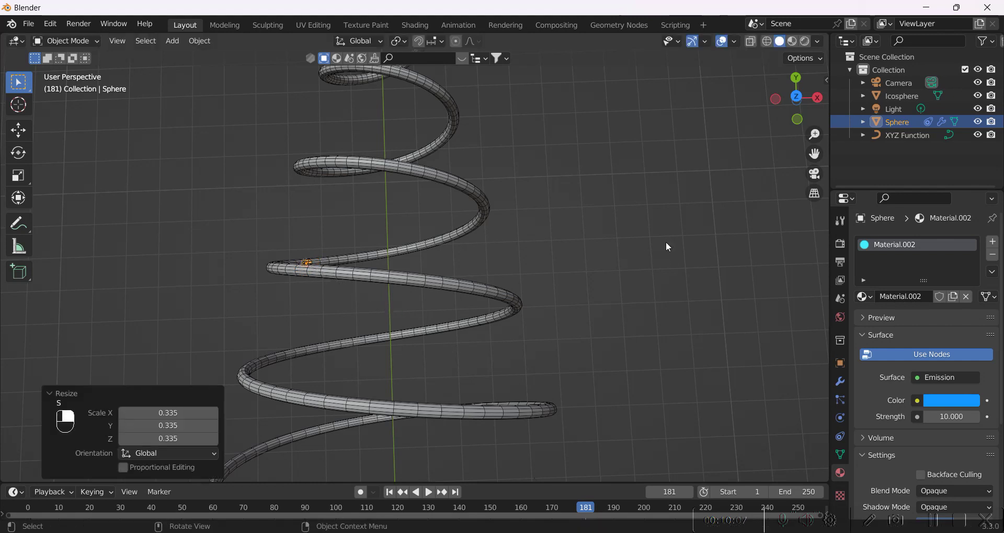
# - Play and stop the timeline to watch the particles scatter around the helix
pyautogui.press('space')
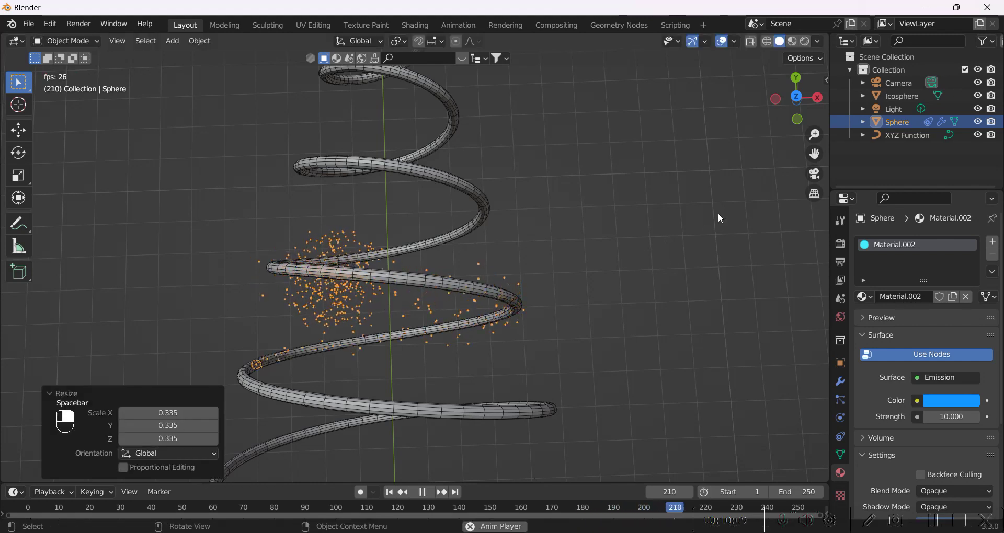
pyautogui.press('space')
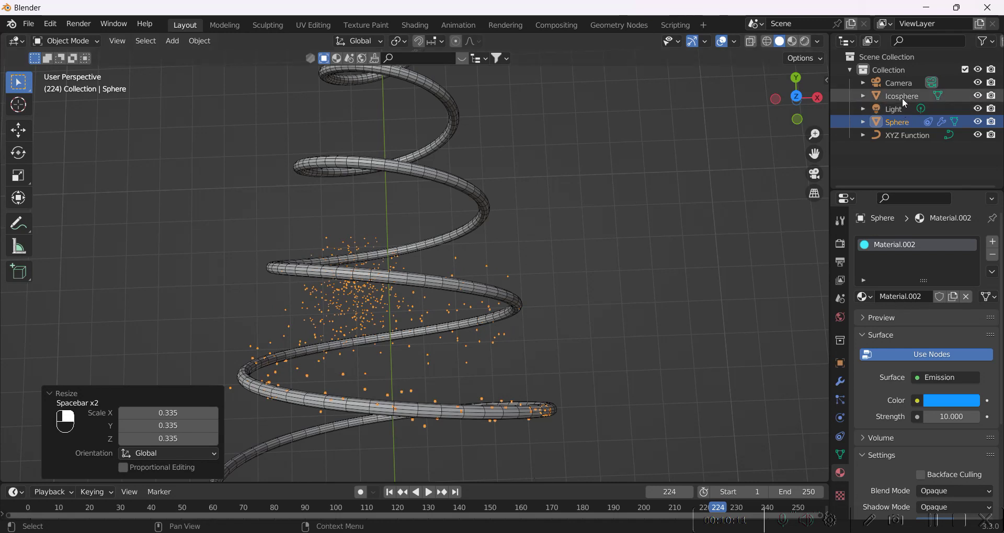
# - Select the Icosphere and switch its Material.003 surface shader toward Emission
pyautogui.middleClick(906, 101)
pyautogui.click(906, 100)
pyautogui.moveTo(937, 304); pyautogui.dragTo(914, 382)
pyautogui.click(915, 382)
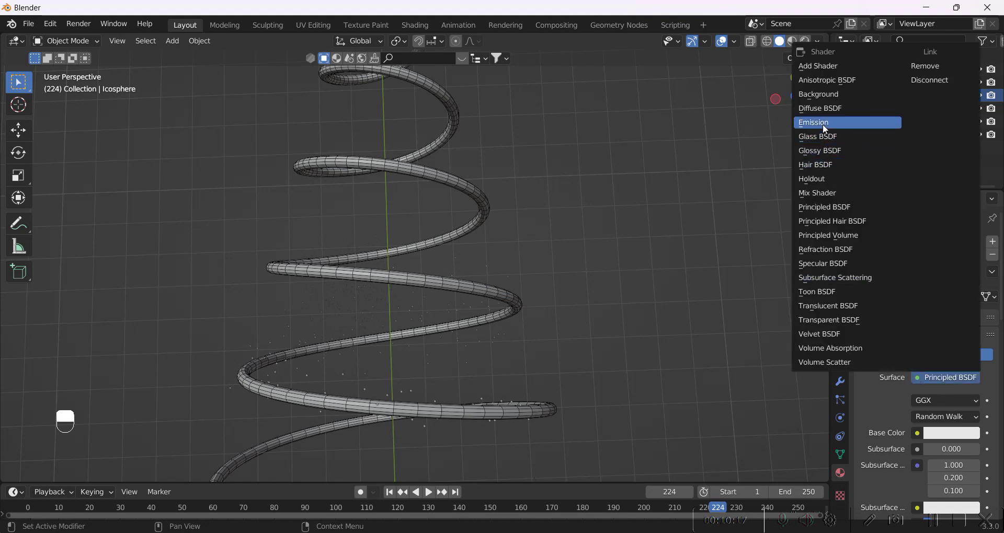
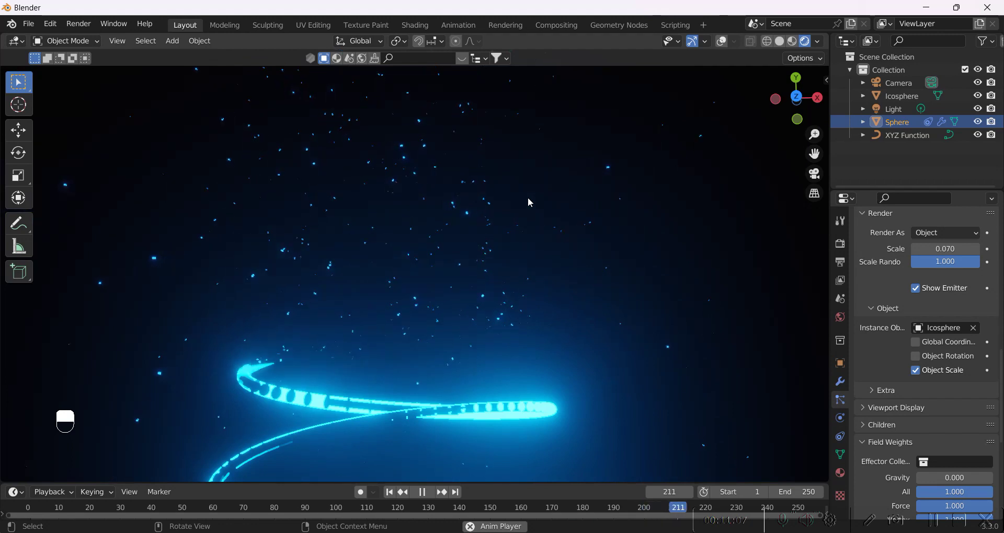
# - Tilt the view to frame the glowing helix and stop the animation playback
pyautogui.moveTo(525, 199); pyautogui.dragTo(478, 167)
pyautogui.press('space')
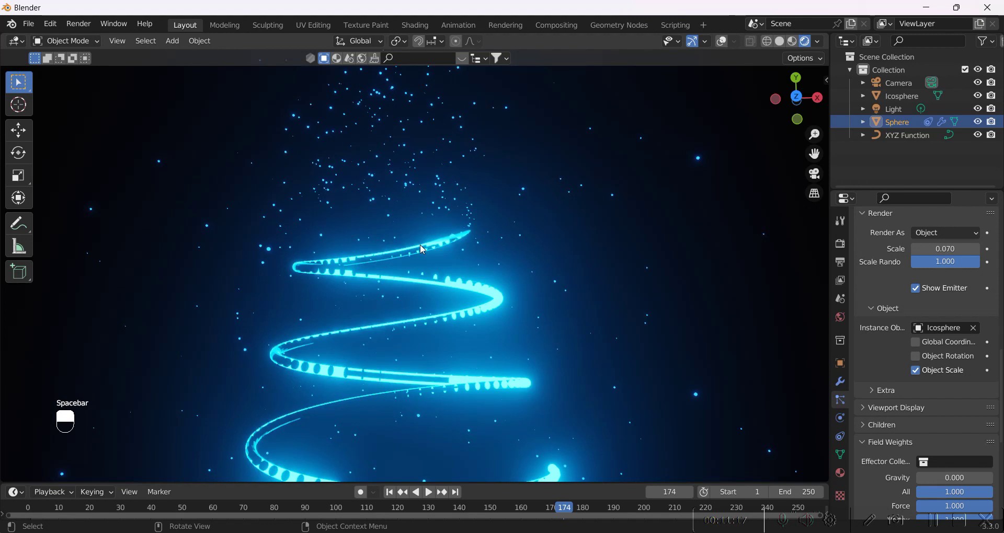
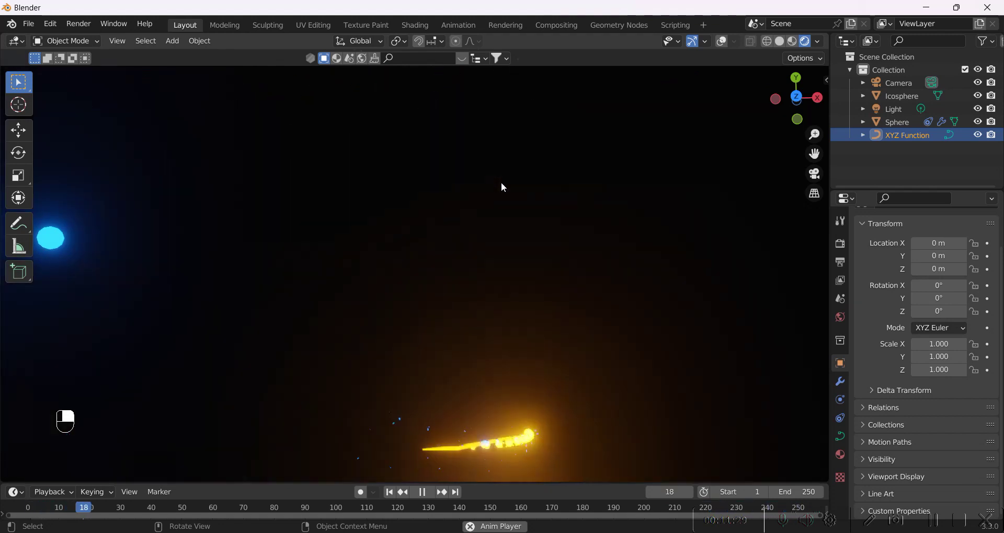
# - Select the XYZ Function helix and replay the golden glowing animation in Rendered shading
pyautogui.rightClick(503, 186)
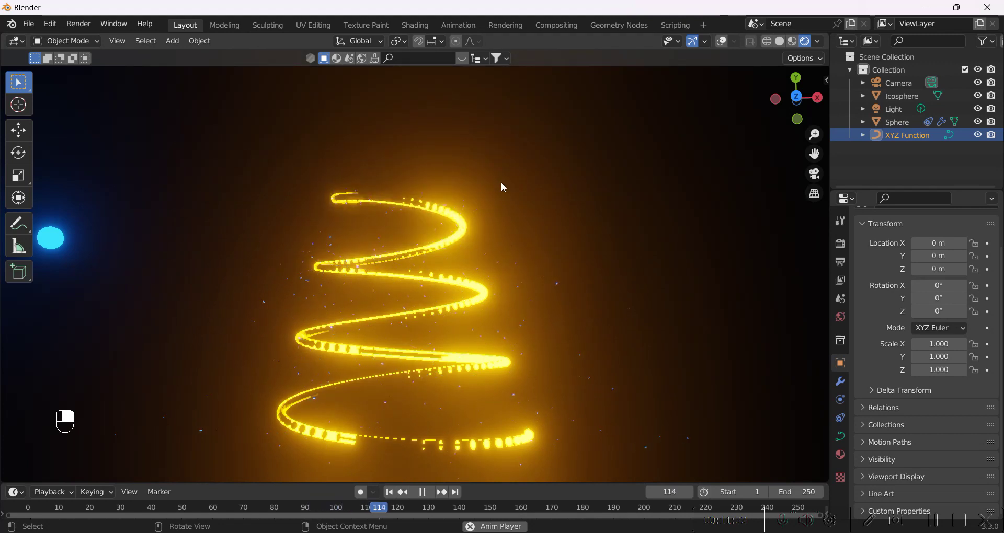
pyautogui.click(504, 186)
pyautogui.press('space')
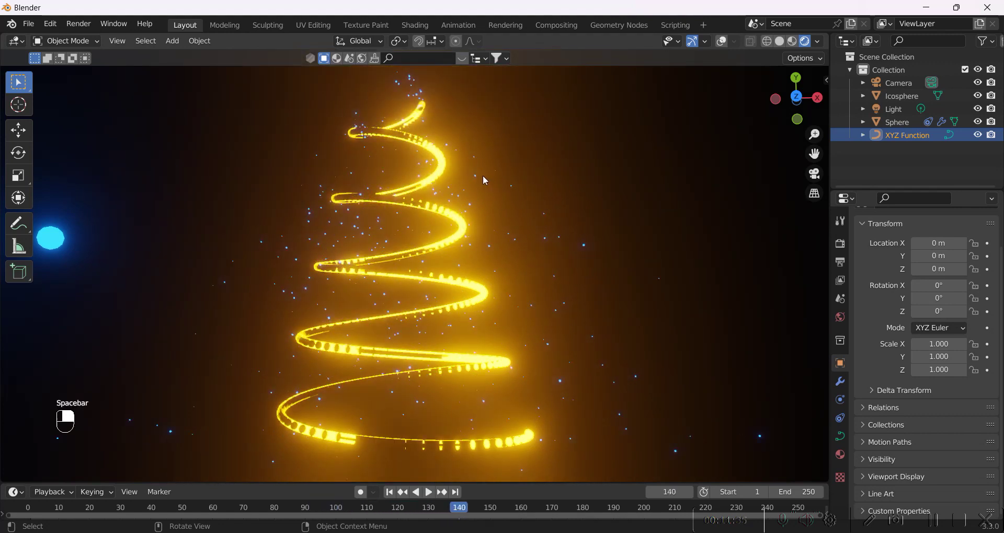